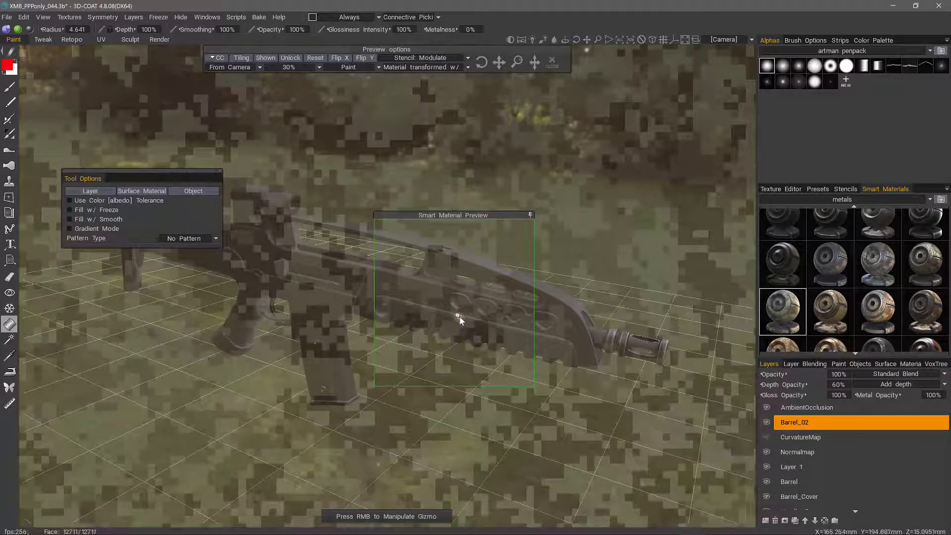
Step: Activate the Smart Material Preview gizmo to adjust the digital camo projection on the rifle's handguard
left_click_drag(461, 318, 534, 374)
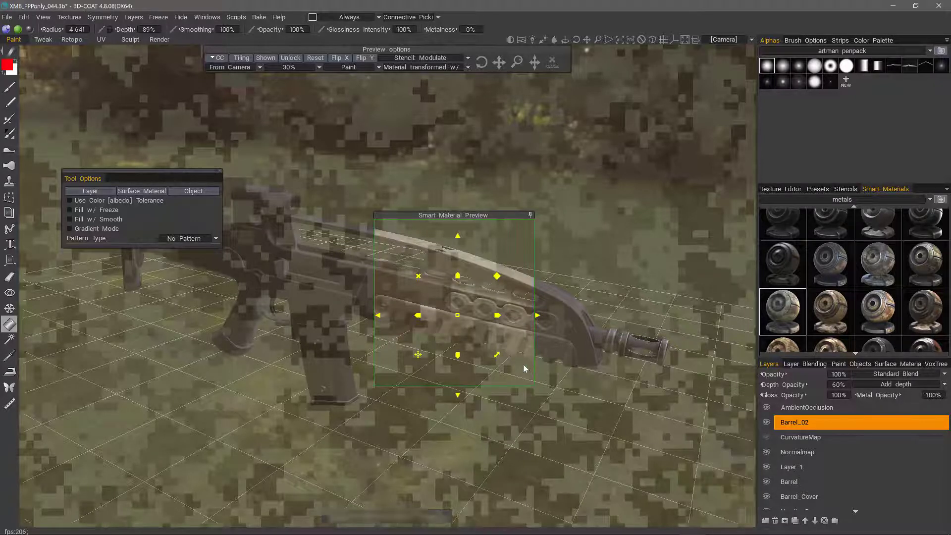